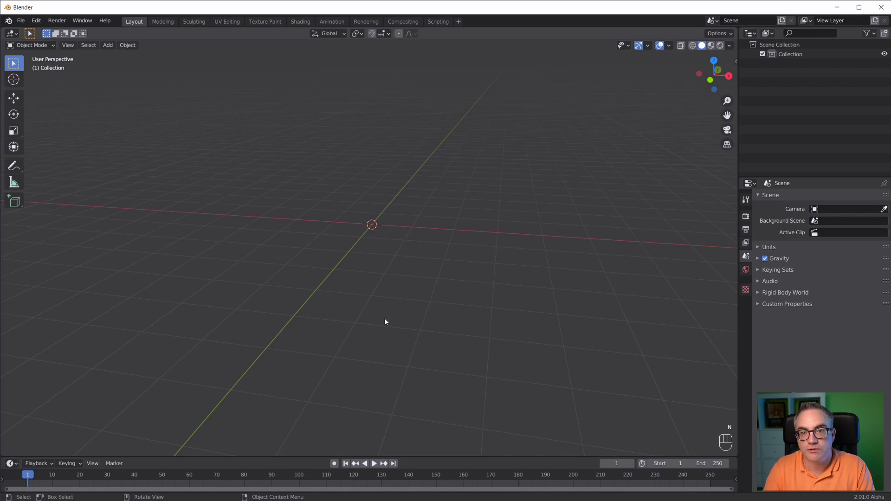
Step: Add a torus mesh to the empty scene from the Shift+A add menu
key(shift+a)
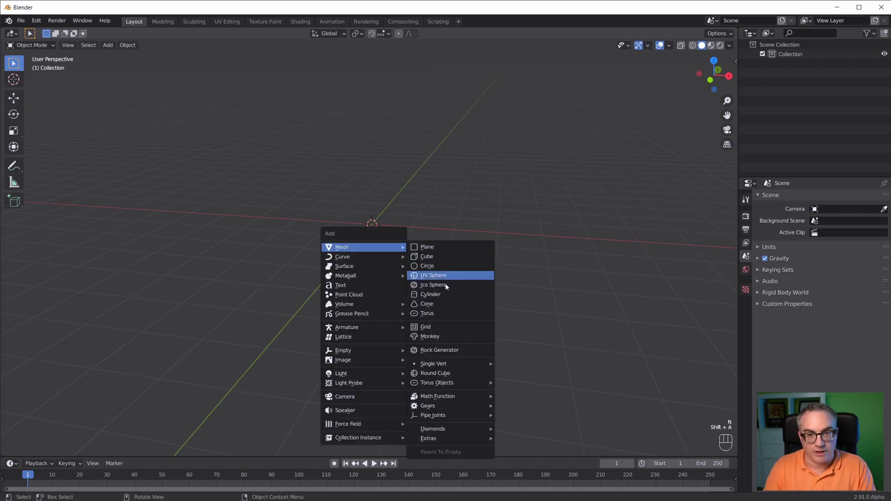
scroll(up, 3)
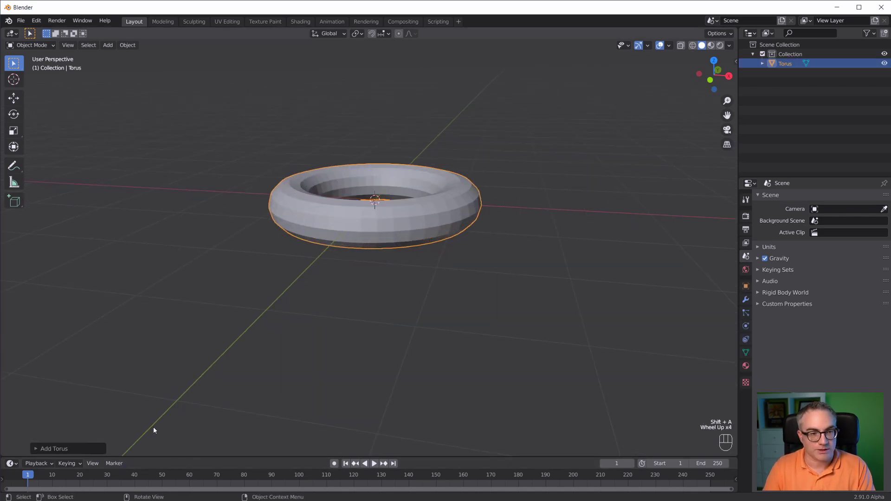
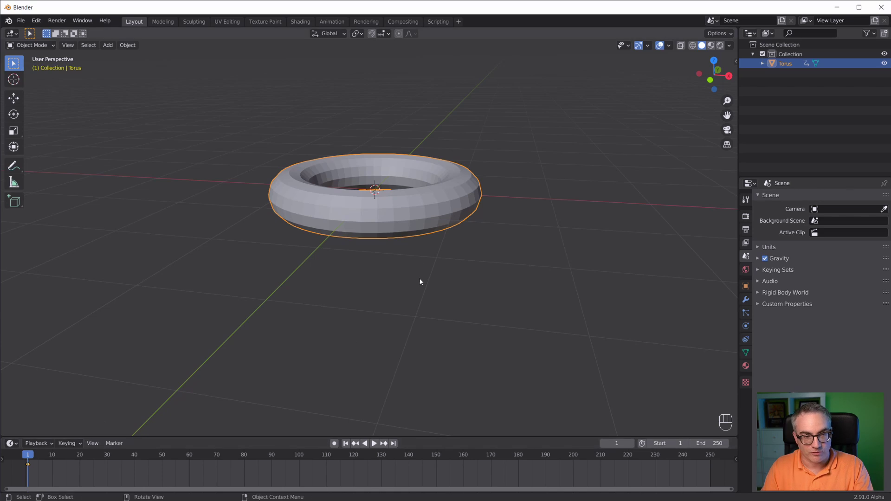
Step: At frame 50, move the torus along X, tip it on its side and keyframe the pose
scroll(down, 3)
click(168, 457)
click(164, 459)
key(g)
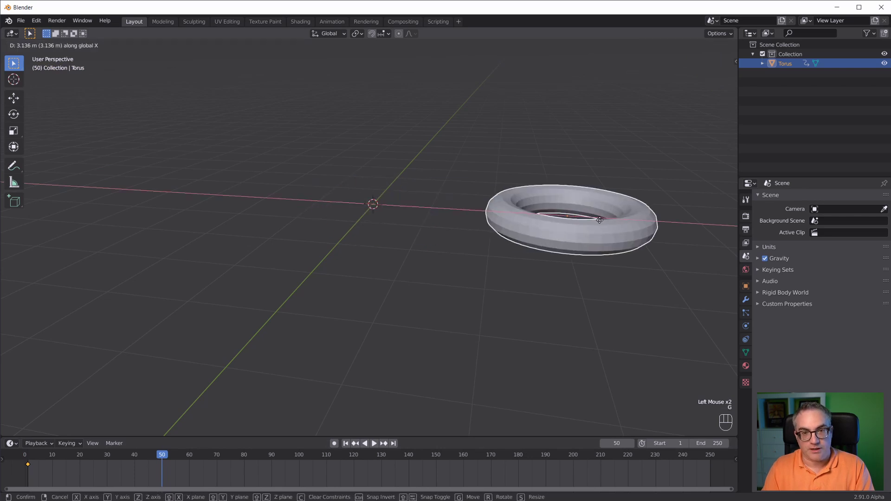
key(r)
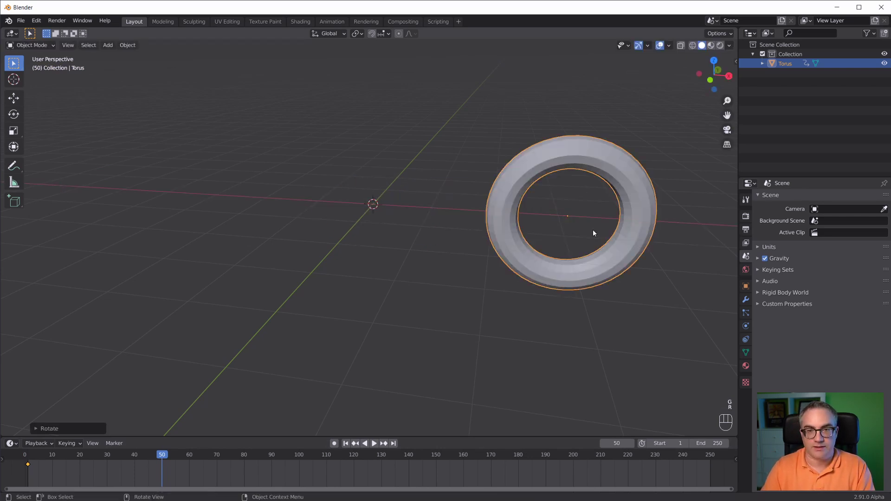
key(i)
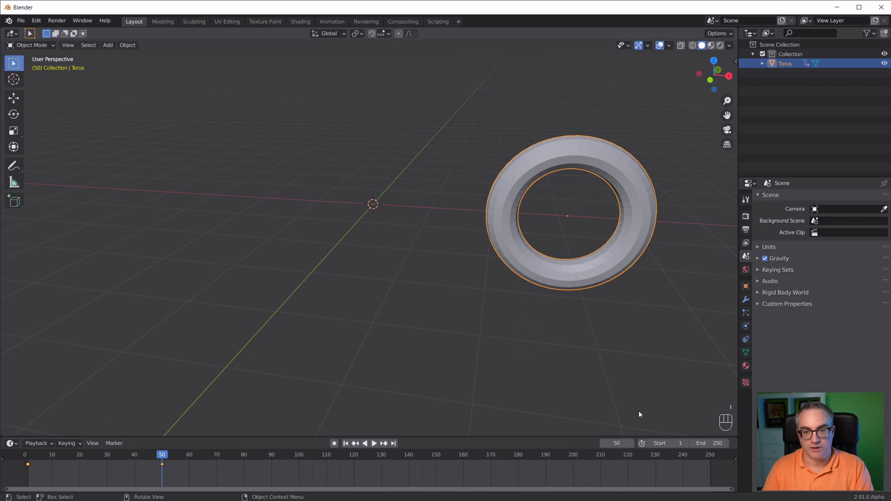
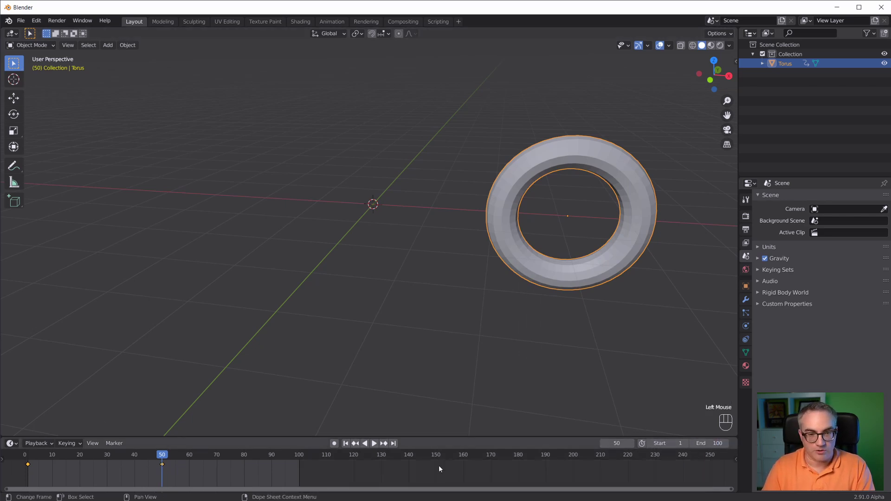
Step: At frame 100, move the torus further, turn it 90° about Y, shrink it and keyframe
key(Home)
scroll(down, 3)
key(Home)
scroll(down, 3)
click(663, 457)
key(g)
key(r)
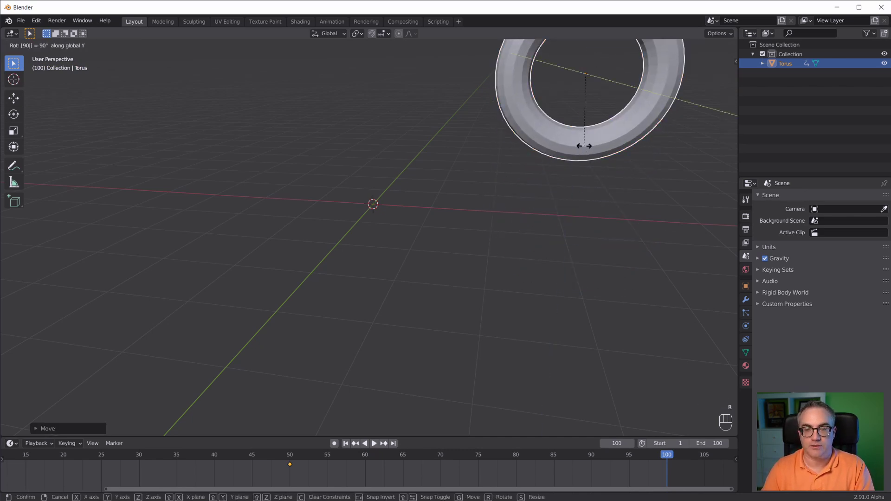
key(r)
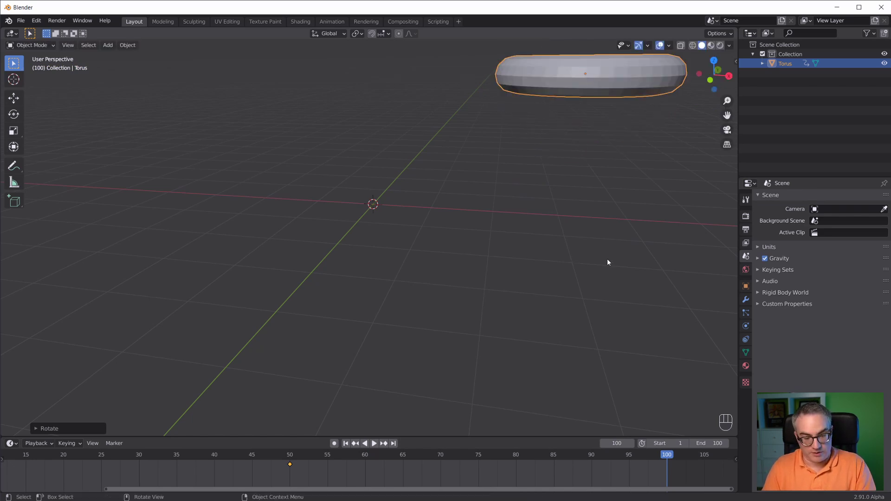
key(s)
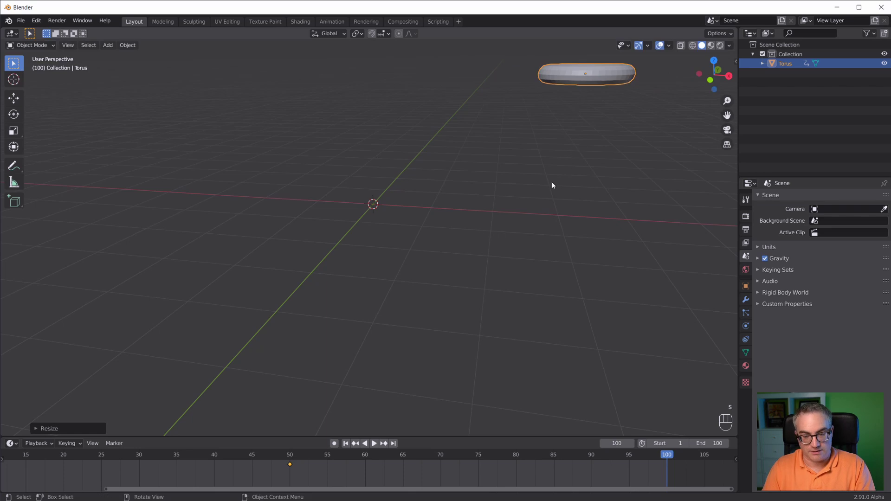
key(i)
Step: Return the timeline to frame 1
scroll(down, 3)
click(346, 446)
Step: Play back the torus animation and orbit the scene around it while it loops
scroll(down, 3)
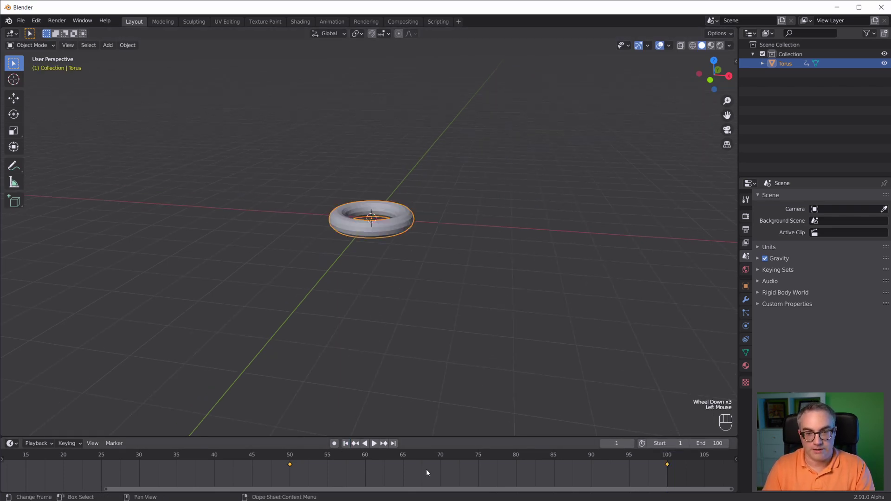
key(Home)
key(space)
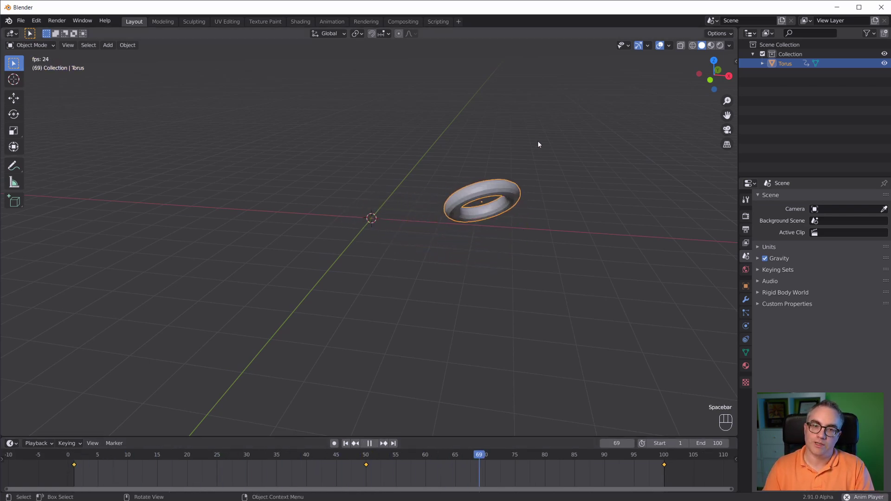
drag(555, 220, 575, 224)
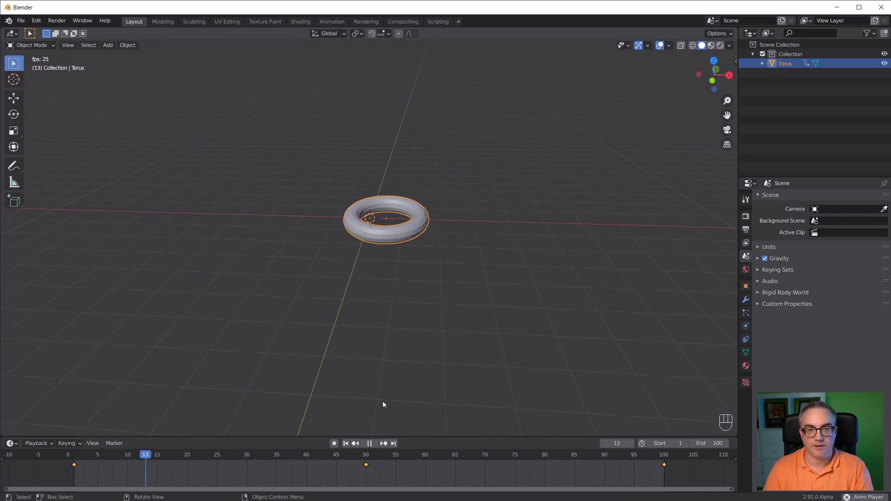
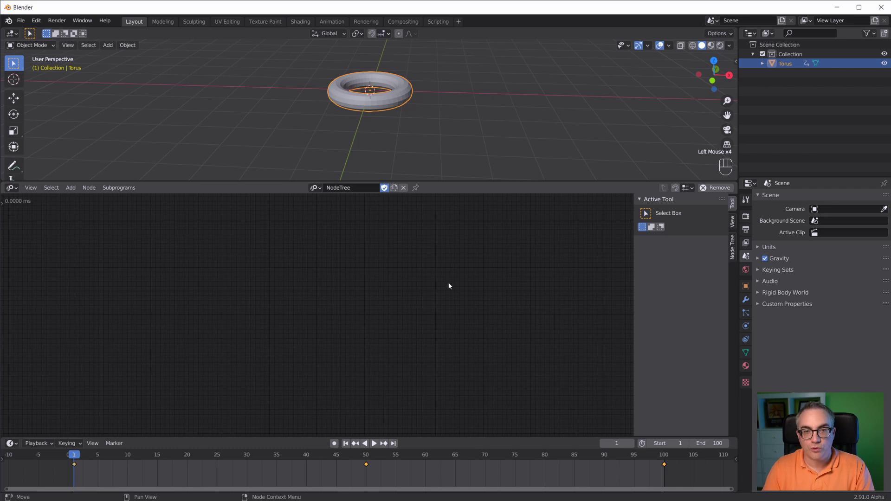
Step: Add an Action From Object node and assign the Torus as its source object
click(412, 277)
key(shift+a)
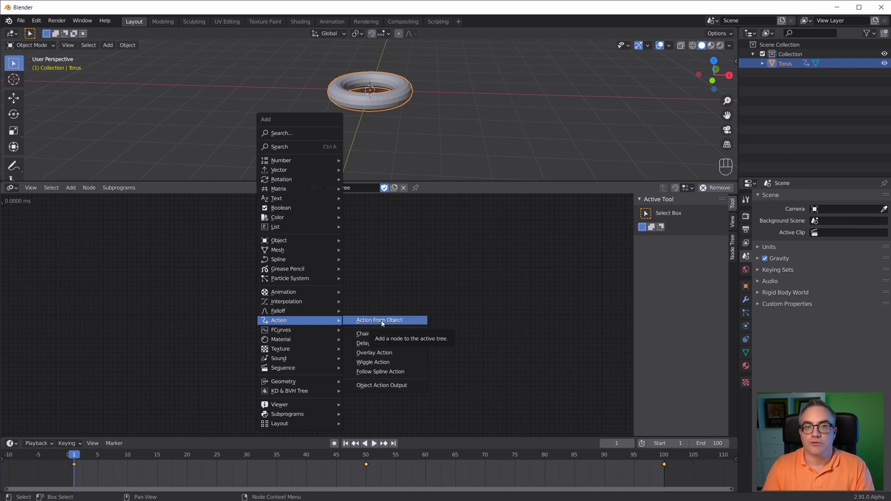
scroll(up, 3)
middle_click(290, 251)
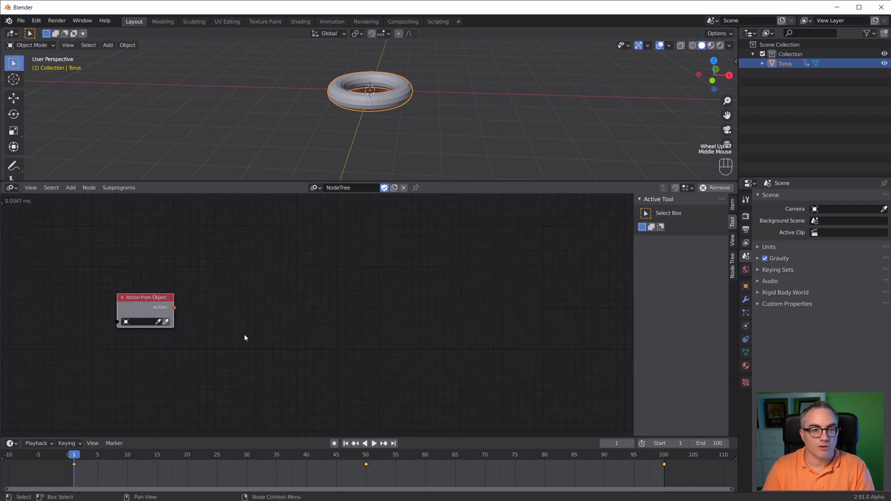
click(169, 325)
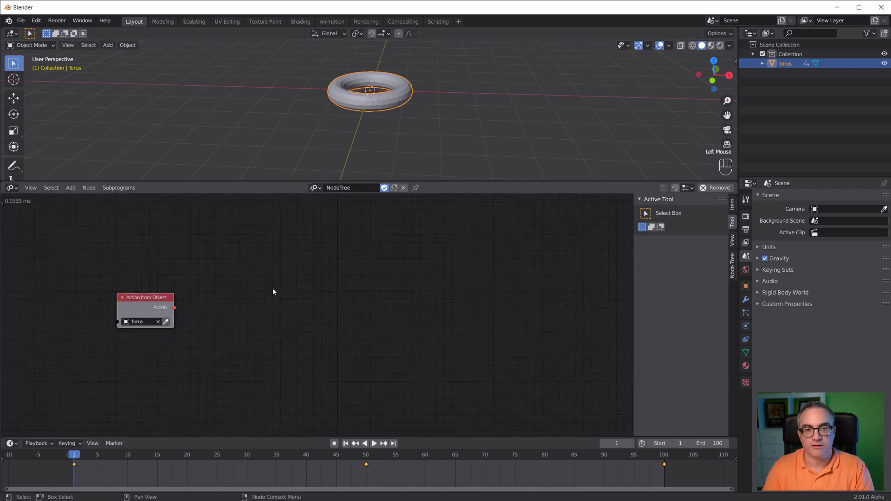
Step: Add an Object Action Output node beside the first node, set to Transforms mode
key(shift+a)
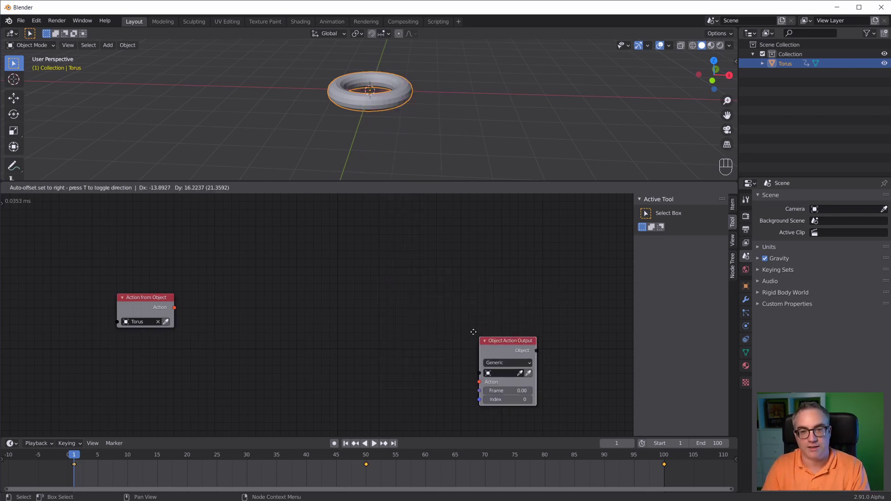
scroll(up, 3)
drag(433, 295, 426, 319)
middle_click(328, 339)
click(466, 243)
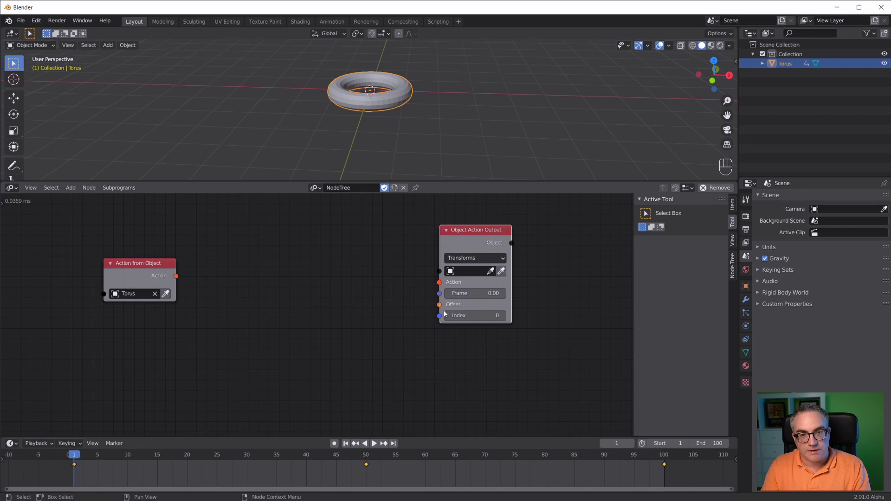
drag(342, 326, 339, 325)
Step: Add a Suzanne monkey head in the viewport, then return to the node tree's add menu
key(shift+a)
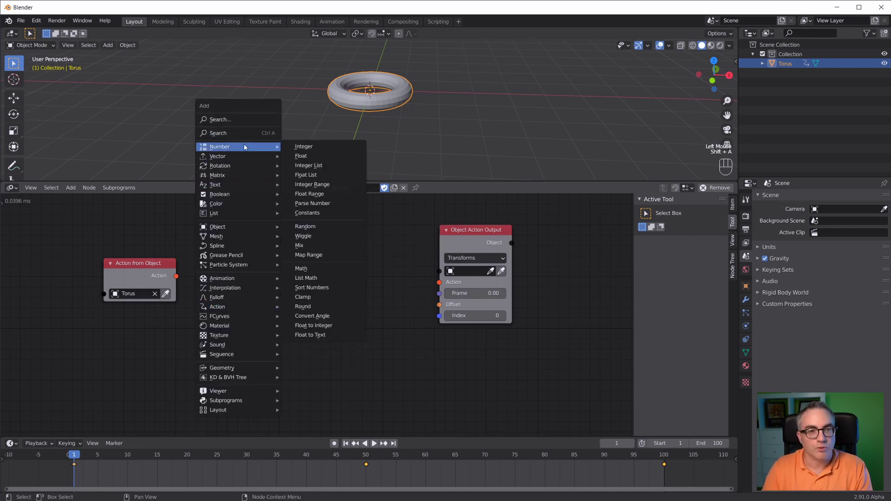
click(443, 131)
key(shift+a)
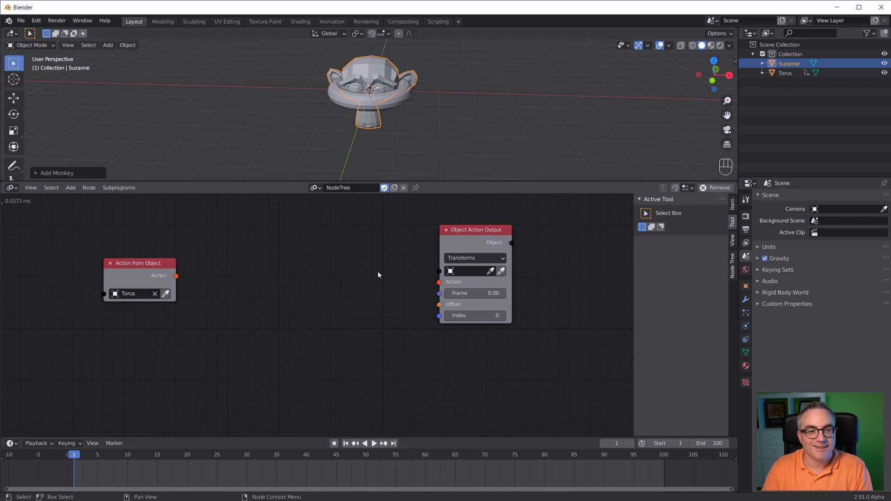
click(232, 321)
key(shift+a)
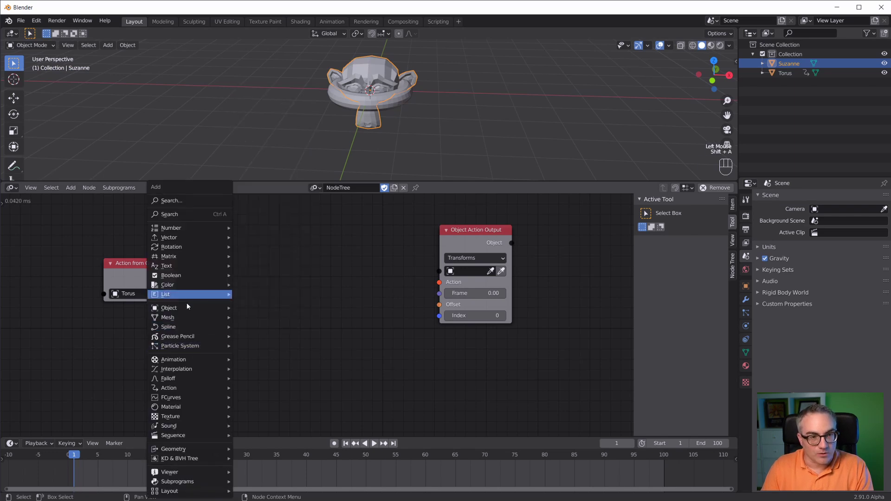
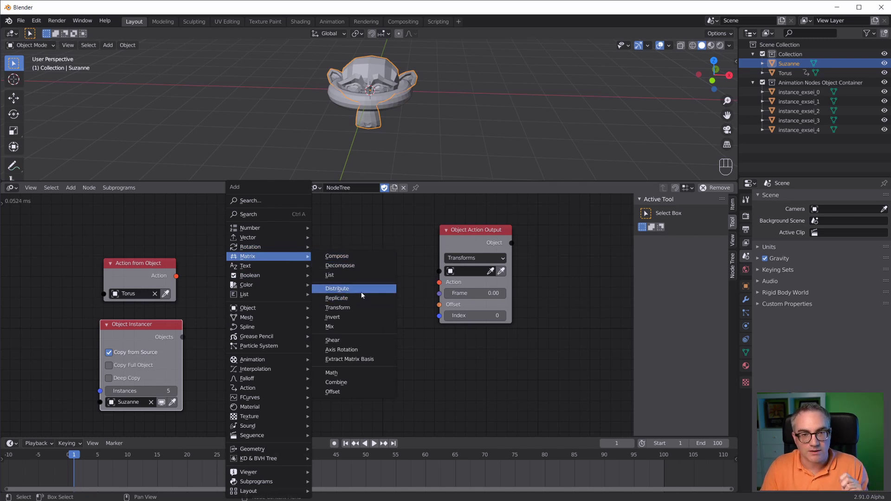
Step: Add a Distribute Matrices node in Step mode with distance 2, amount from Get Length
scroll(down, 3)
click(292, 321)
drag(310, 347, 311, 359)
scroll(up, 3)
middle_click(344, 398)
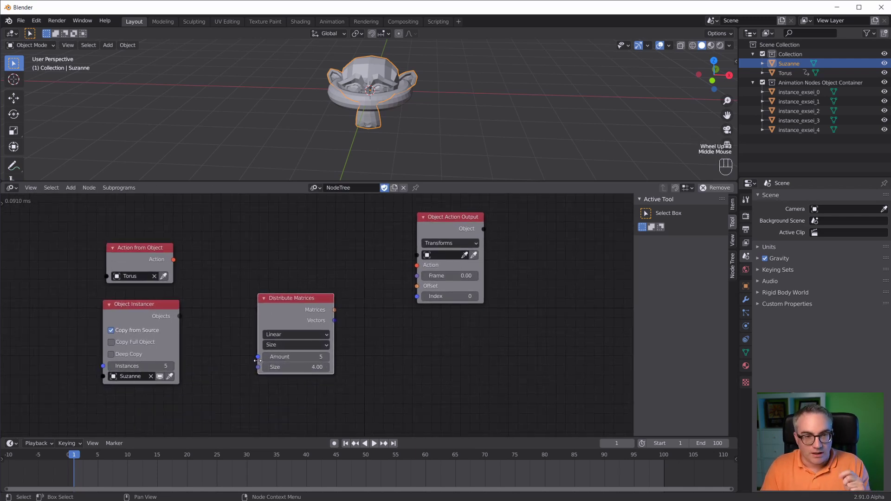
drag(258, 359, 185, 318)
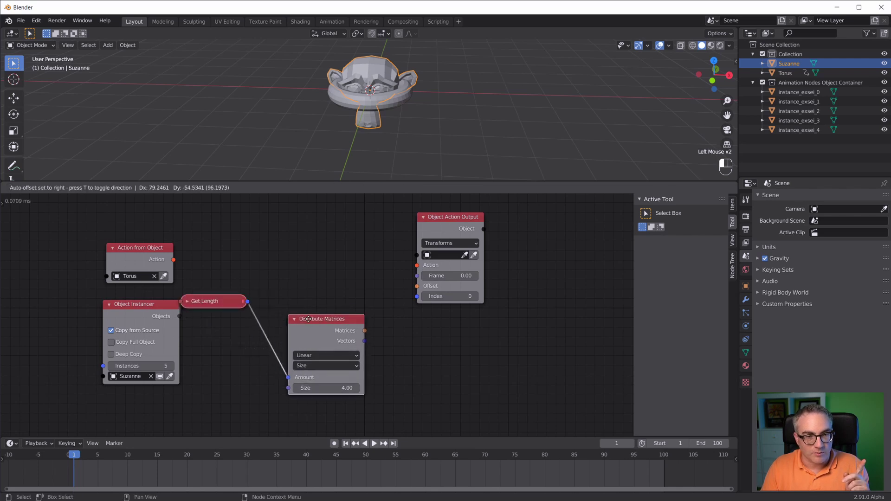
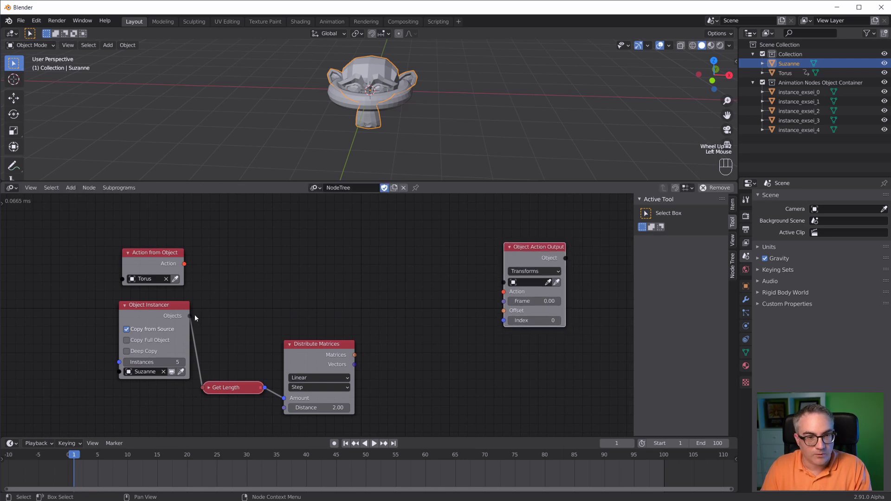
Step: Wire the torus action, the five instances and the distributed matrices into the action output
drag(192, 319, 512, 285)
drag(536, 252, 531, 256)
drag(186, 264, 511, 296)
drag(358, 357, 506, 311)
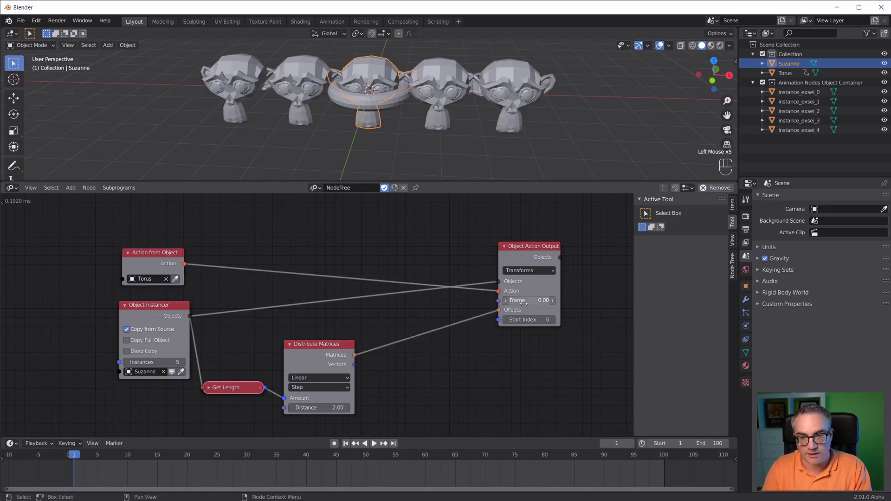
click(361, 328)
Step: Add a Time Info node driving the output's Frame and play the five heads' animation
scroll(down, 3)
click(486, 267)
scroll(down, 3)
click(325, 342)
click(262, 377)
key(shift+a)
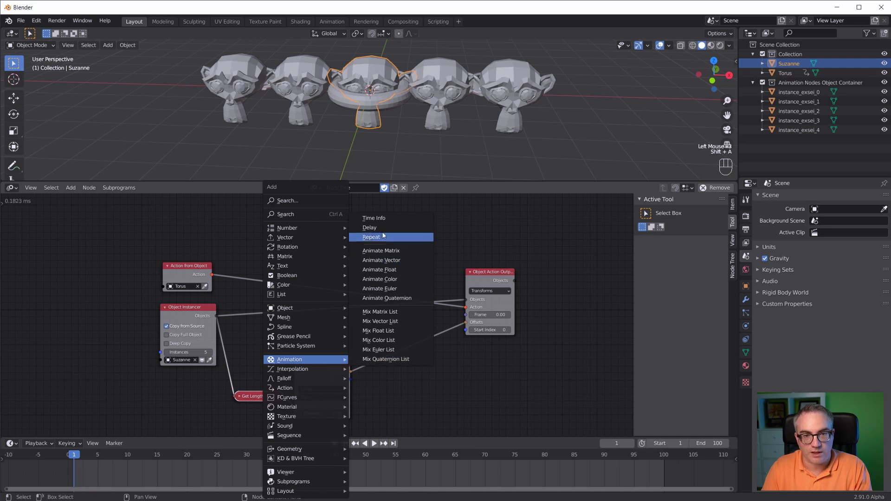
drag(352, 336, 469, 320)
key(space)
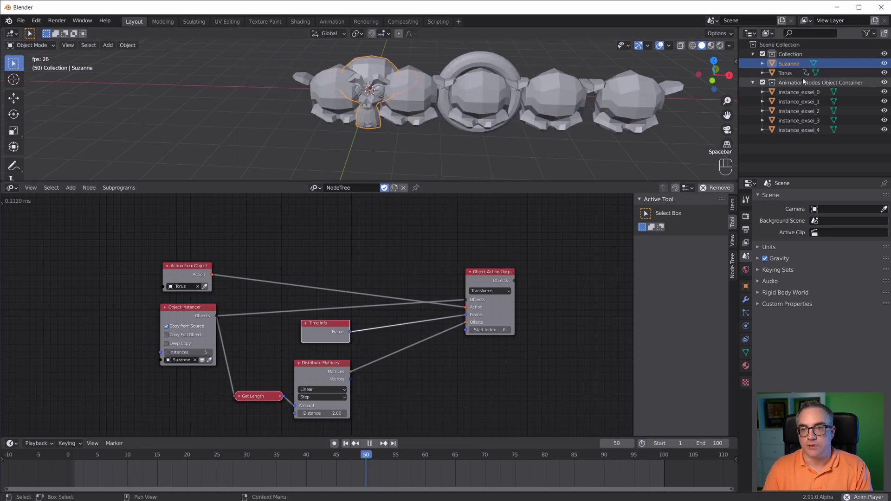
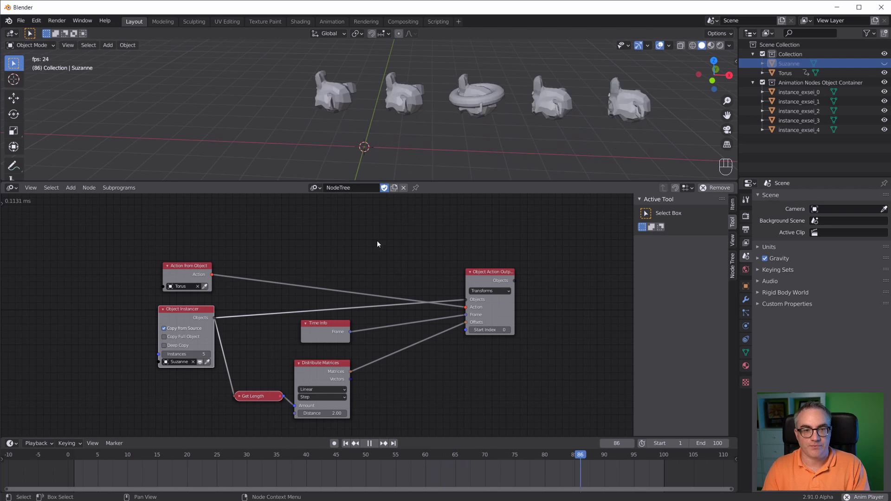
Step: Rearrange the torus action and action output nodes for a tidier layout
drag(183, 272, 358, 252)
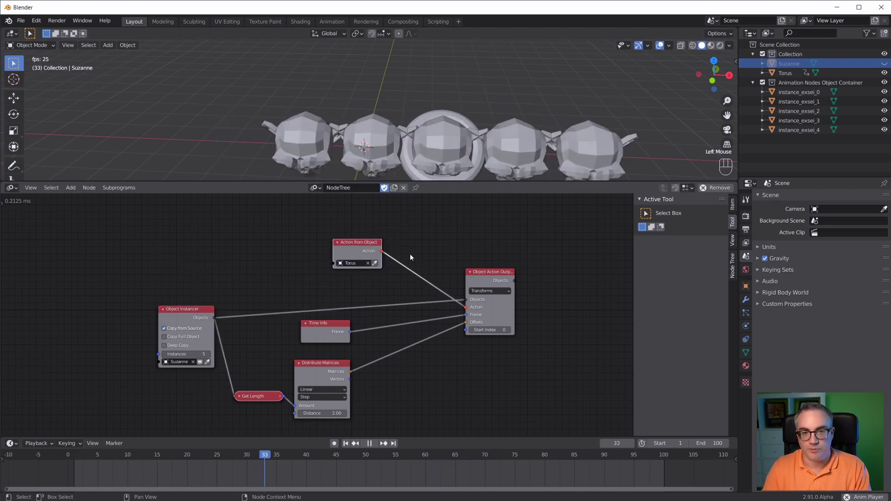
drag(371, 247, 399, 264)
drag(493, 274, 495, 282)
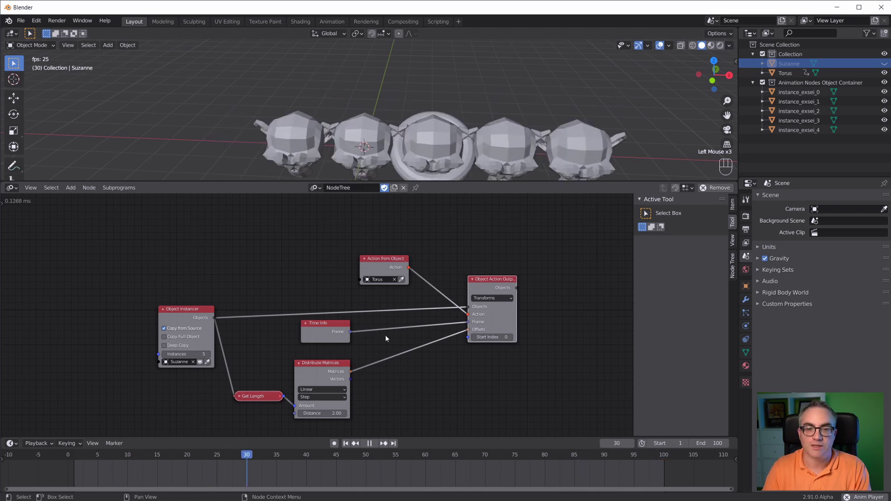
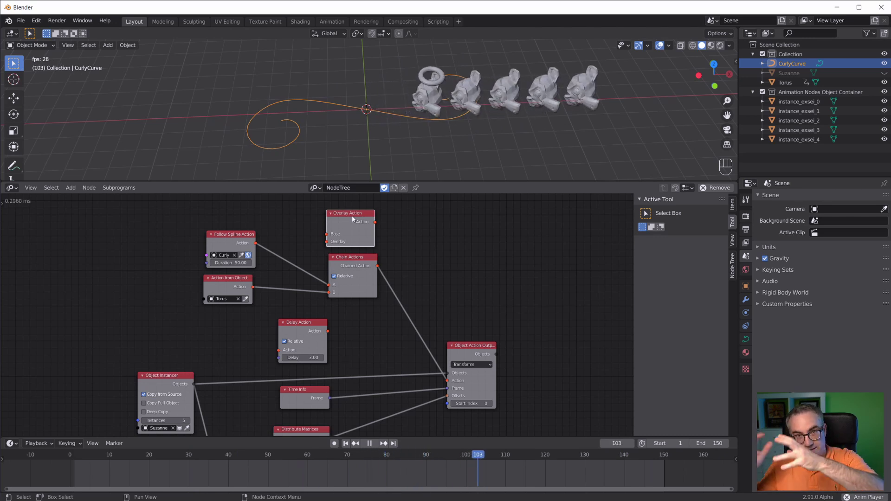
Step: Link Follow Spline as Overlay base, torus action as overlay, and the result into the output action
scroll(up, 3)
middle_click(431, 280)
scroll(up, 3)
drag(211, 267, 276, 277)
drag(209, 320, 338, 257)
scroll(down, 3)
scroll(down, 3)
drag(357, 251, 436, 400)
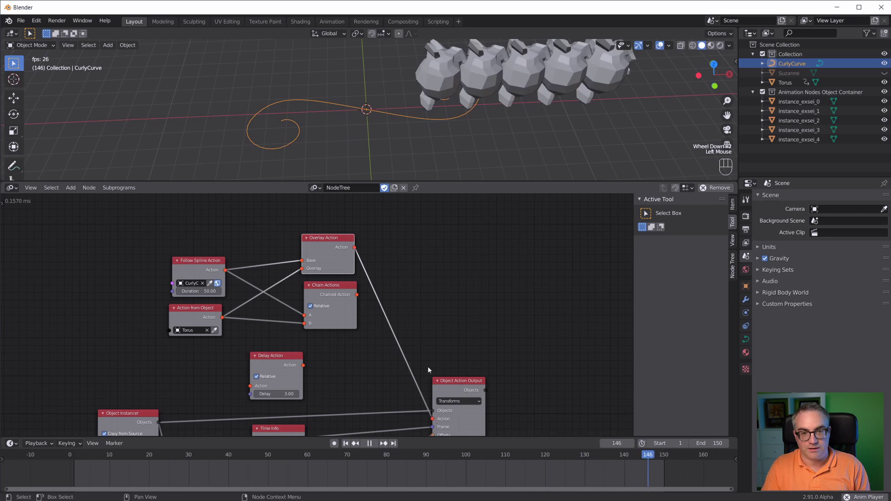
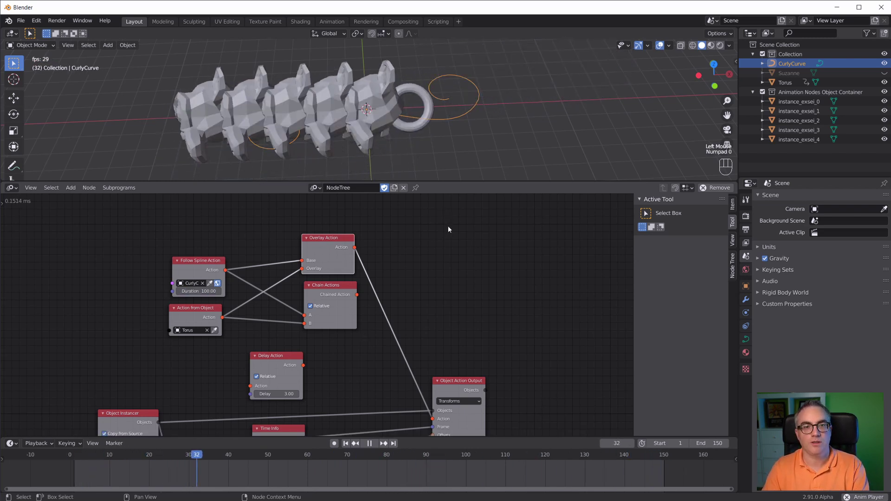
drag(461, 132, 462, 98)
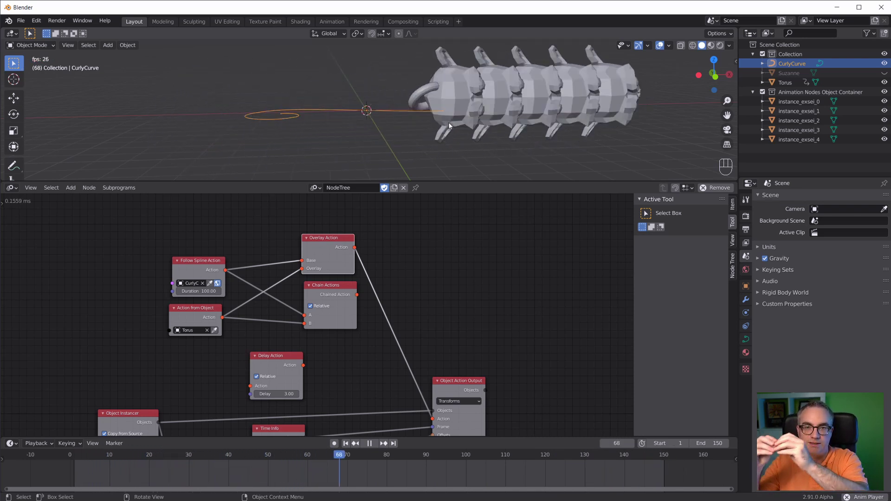
Step: Stop playback at frame 1 and add an unconnected Wiggle Action node, seed 0, amplitude 3.00
click(437, 221)
key(space)
key(shift+Left)
key(shift+a)
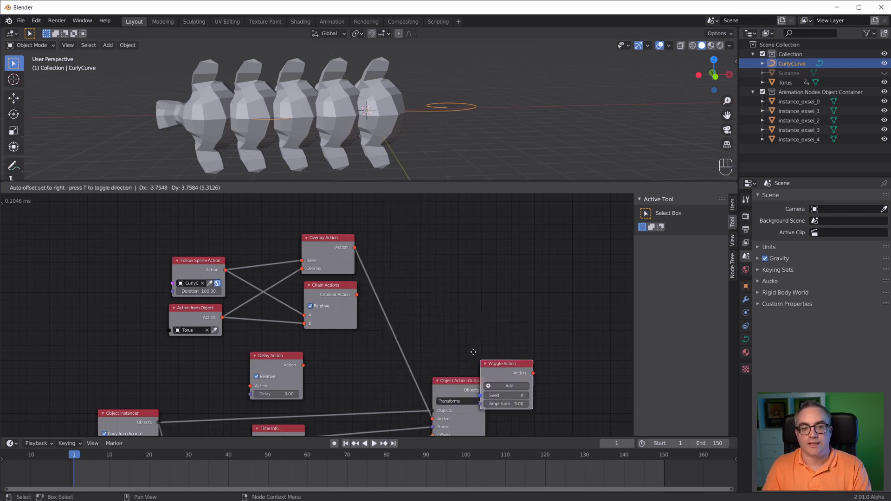
middle_click(562, 395)
scroll(up, 3)
middle_click(449, 270)
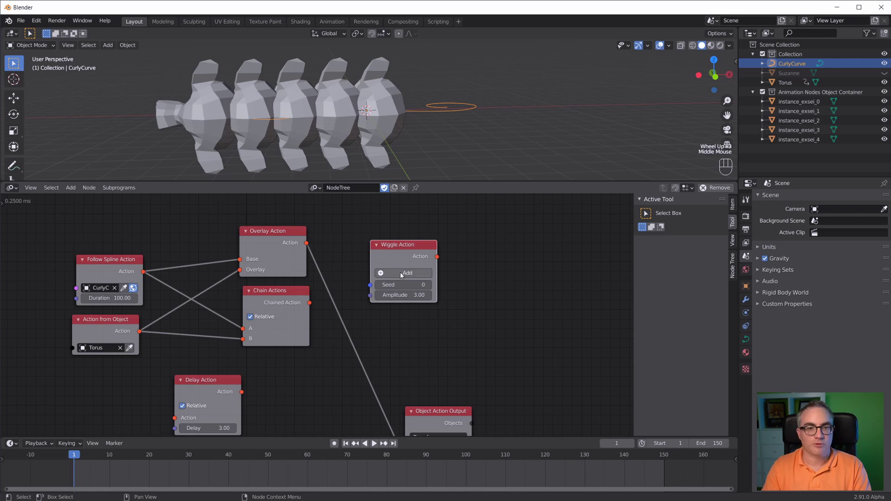